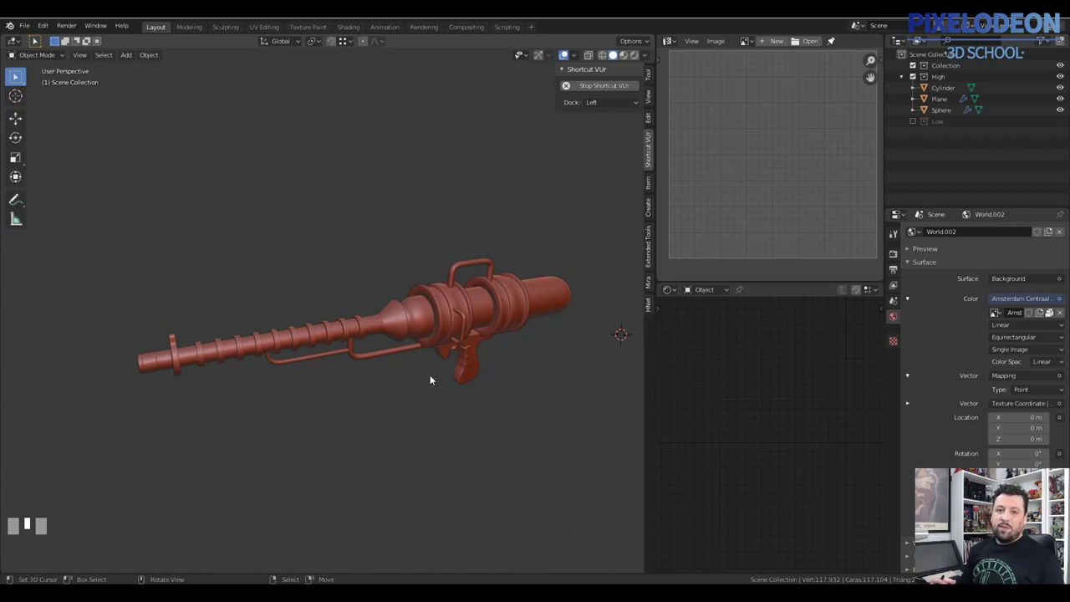
Step: Orbit around the untextured water gun to a straighter side view before changing shading
middle_click(382, 351)
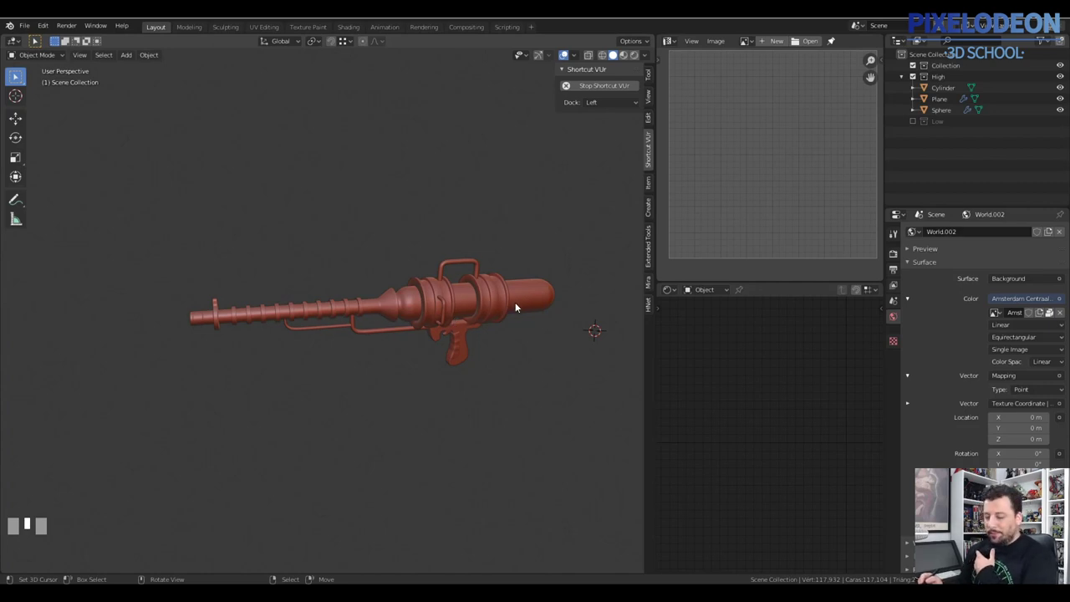
left_click_drag(447, 322, 480, 326)
left_click_drag(511, 338, 483, 334)
middle_click(470, 352)
middle_click(475, 367)
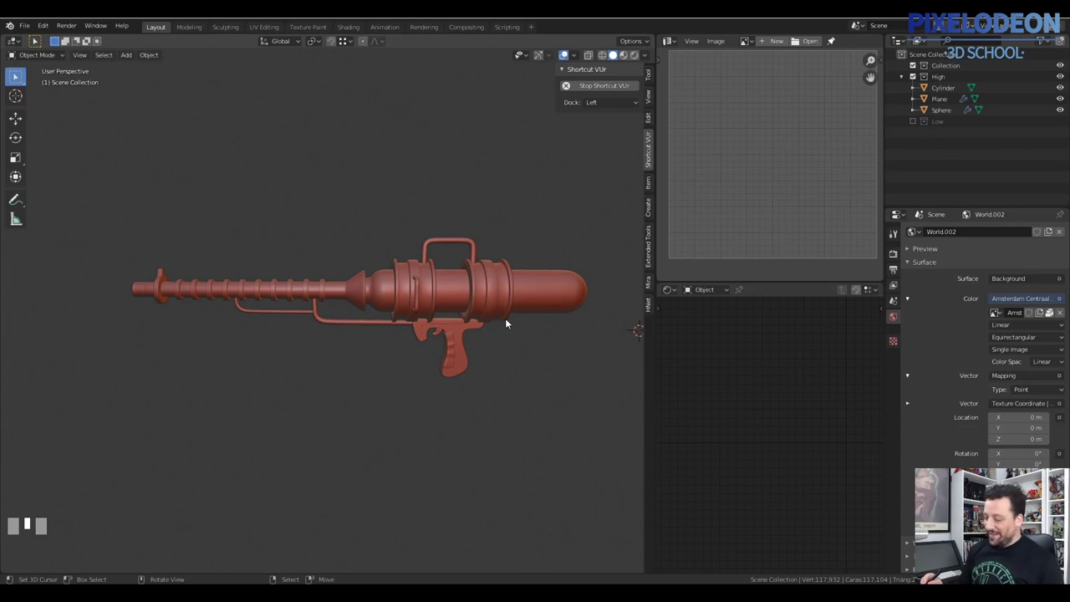
left_click_drag(515, 334, 412, 405)
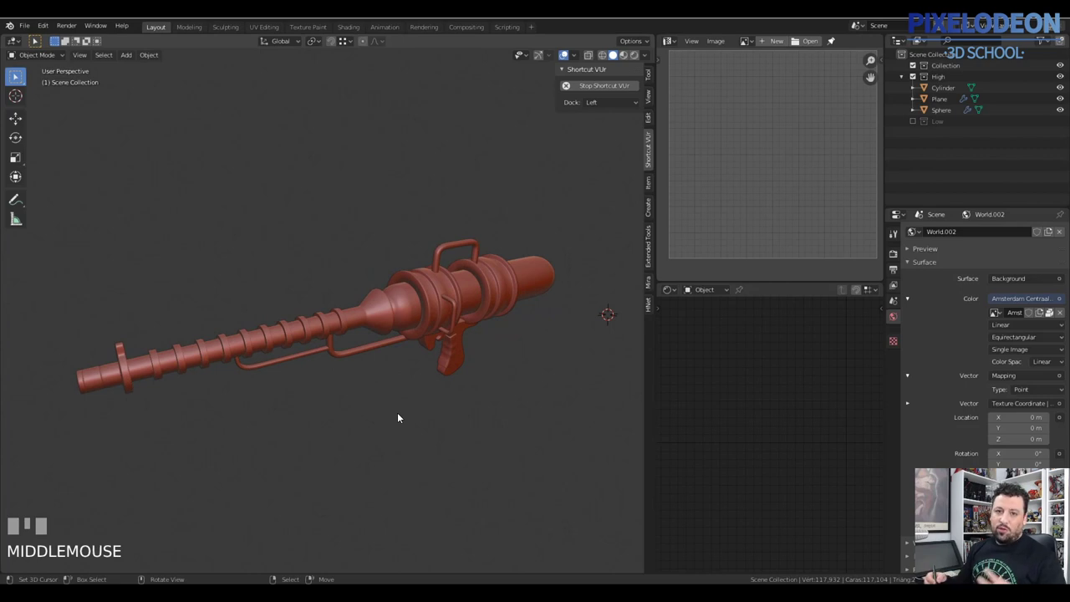
left_click_drag(427, 383, 436, 401)
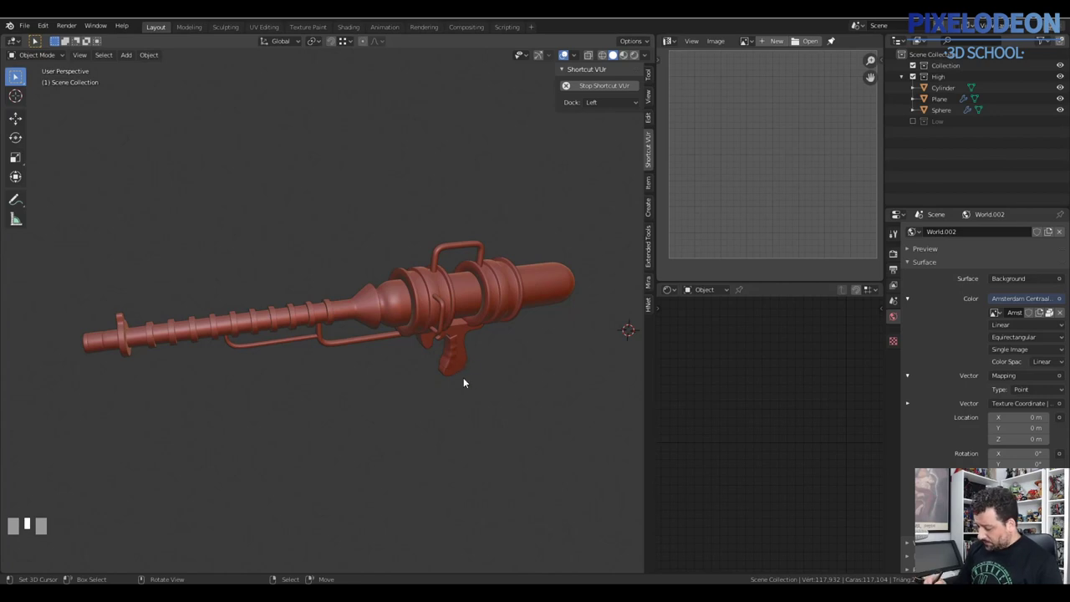
middle_click(488, 369)
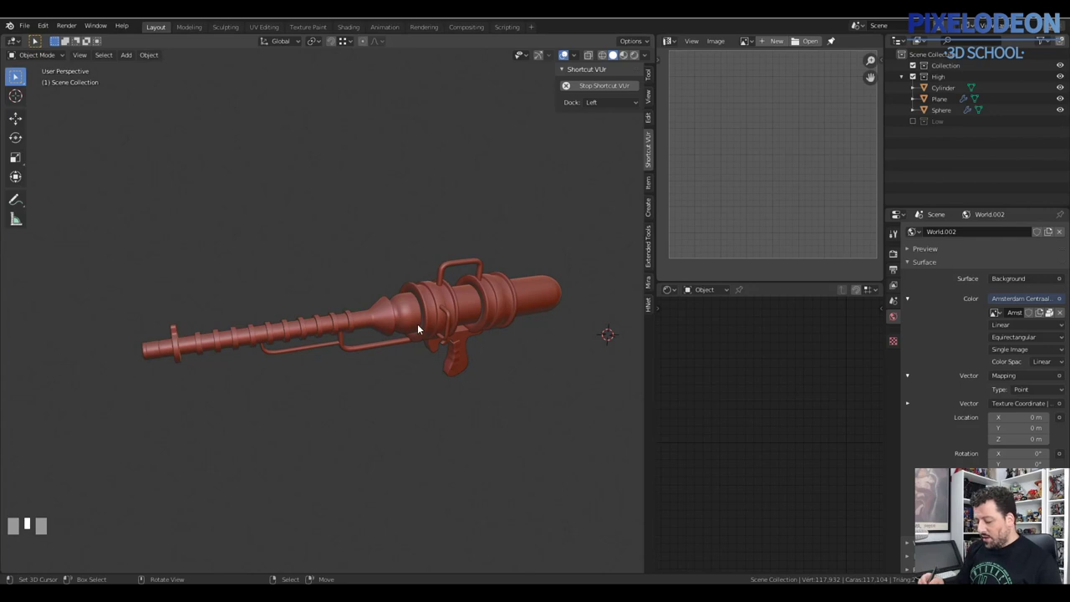
middle_click(480, 327)
Step: Preview the gun's rendered colours with 300 viewport samples, then return to Solid shading
key("z")
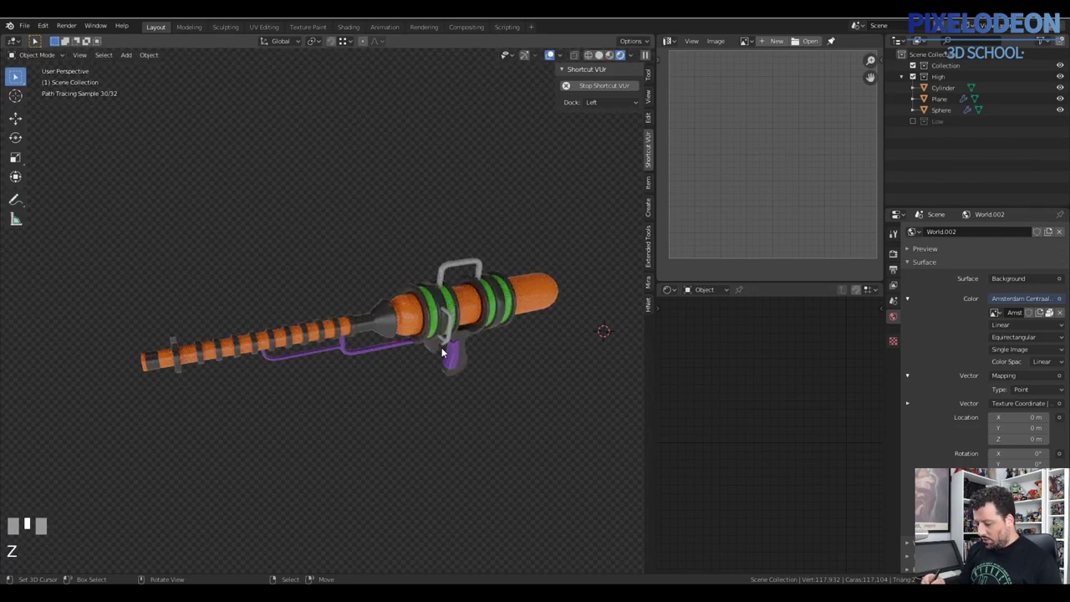
left_click_drag(488, 362, 901, 276)
left_click_drag(902, 276, 932, 297)
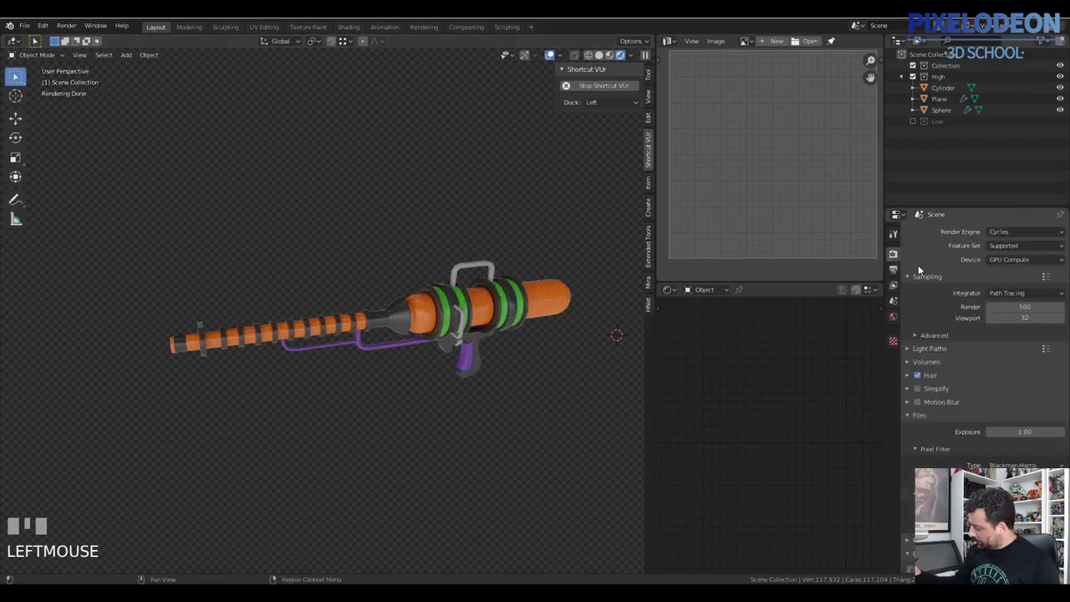
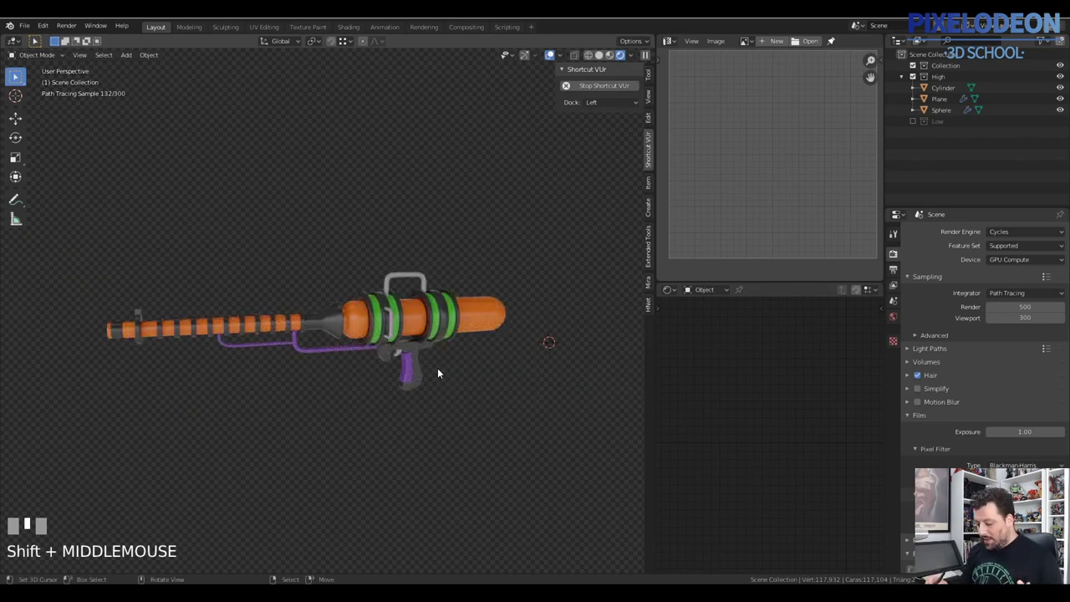
key("z")
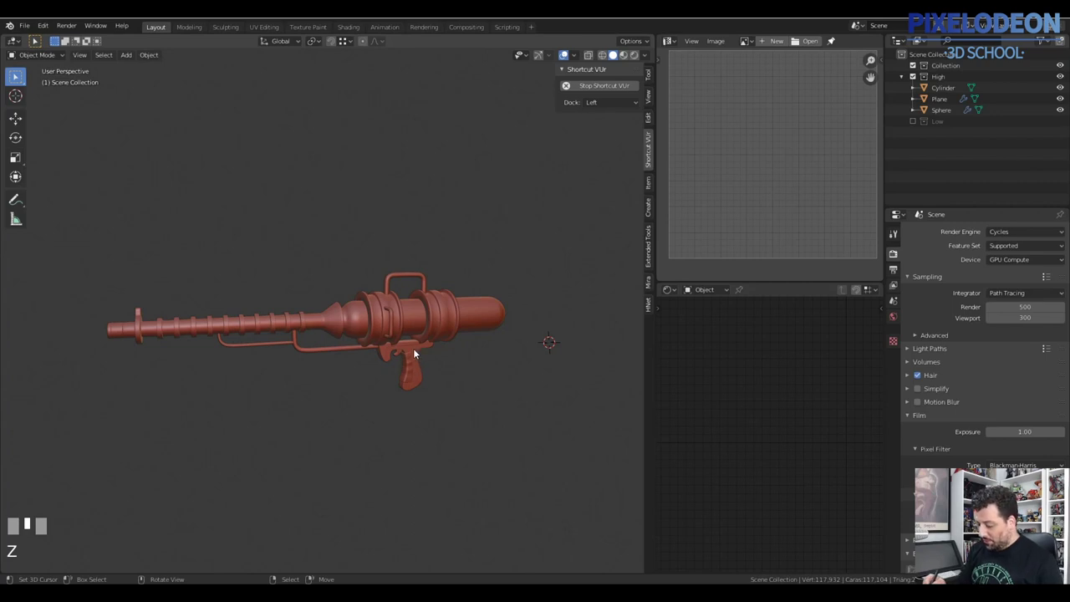
Step: Toggle shading and select parts of the gun in the viewport
key("z")
left_click_drag(424, 279, 503, 317)
key("z")
right_click(502, 317)
right_click(480, 332)
right_click(442, 359)
right_click(409, 325)
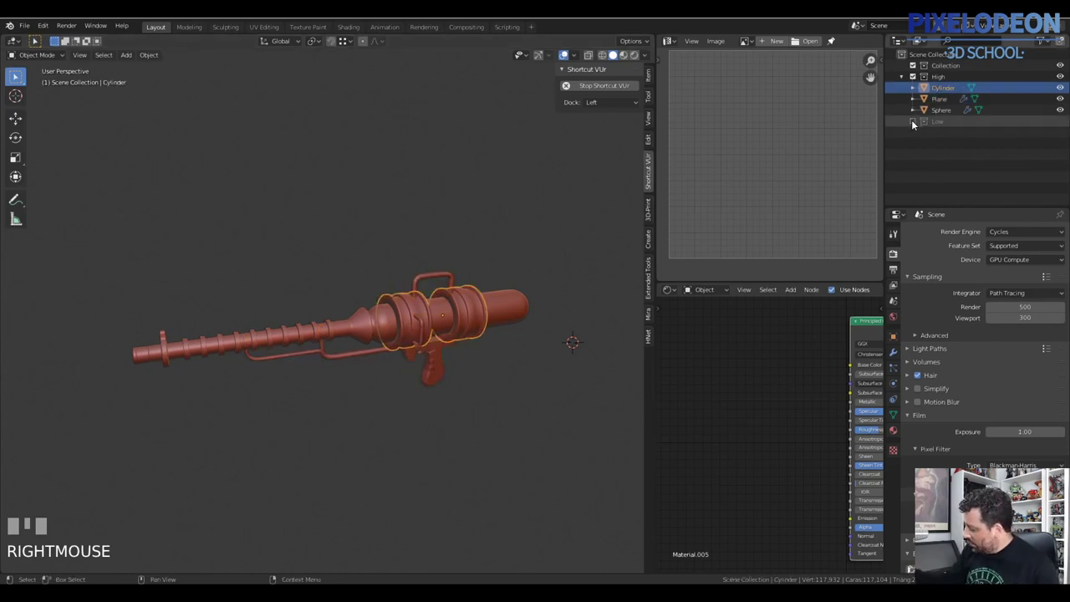
Step: Show the Low collection, hide High, and select the low-poly gun Arma_Low.002
left_click(924, 108)
left_click_drag(922, 84, 937, 96)
right_click(475, 320)
Step: Enter Edit Mode on Arma_Low.002 and show the High collection again for comparison
key("Tab")
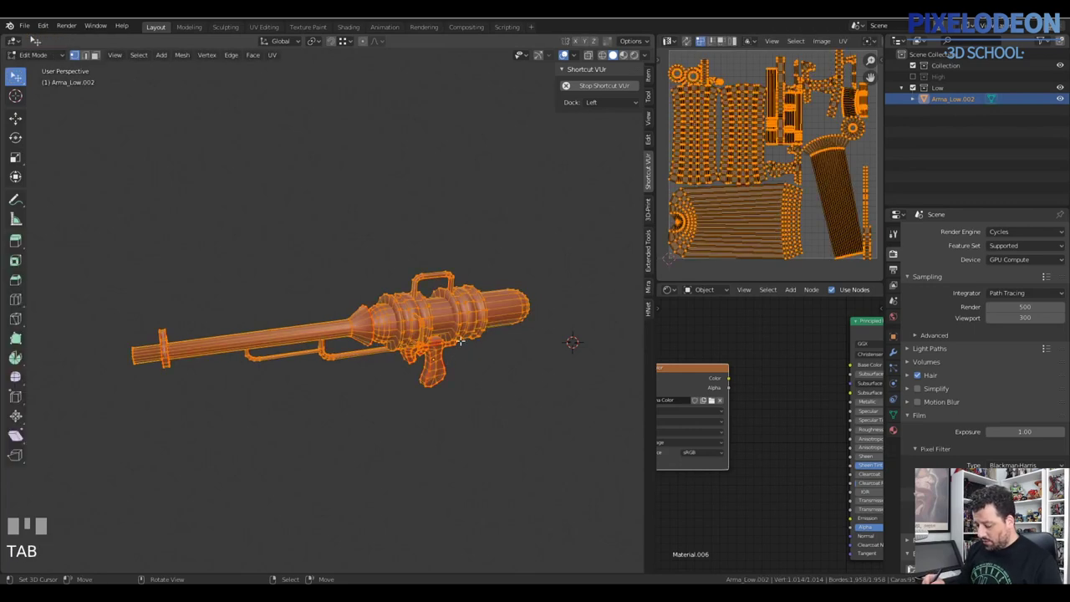
left_click(917, 76)
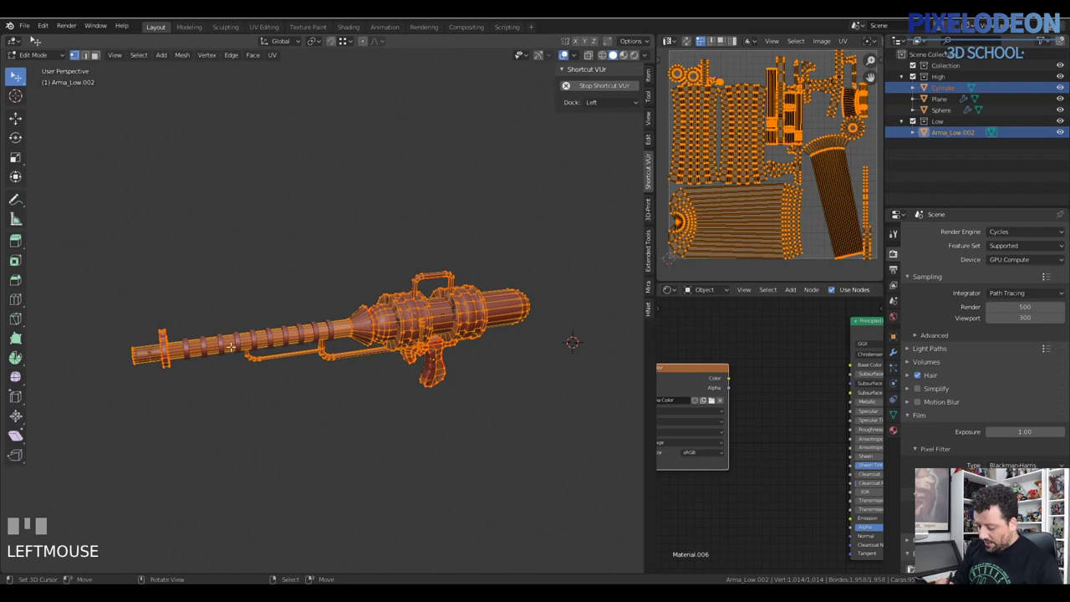
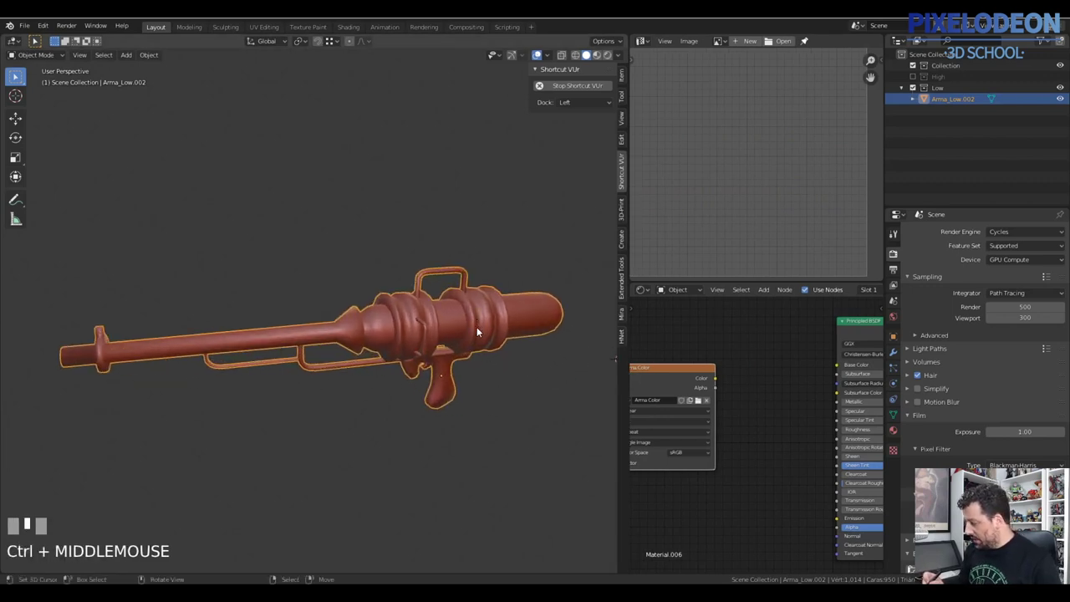
Step: Show the High collection, zoom on the tank and grip, and select the Plane part
left_click(928, 112)
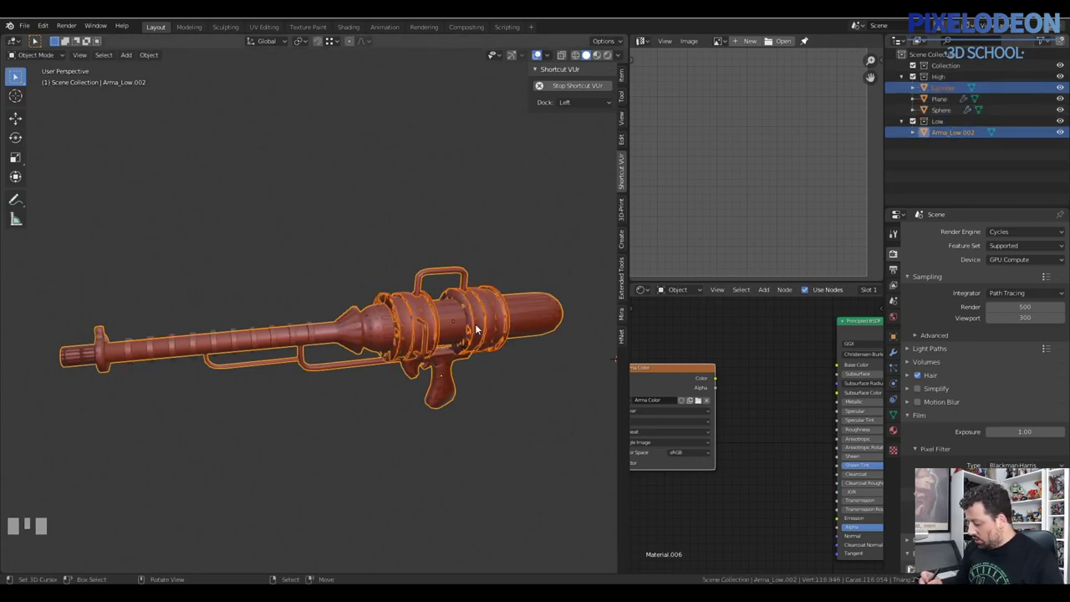
left_click_drag(448, 375, 407, 291)
left_click(396, 286)
right_click(491, 239)
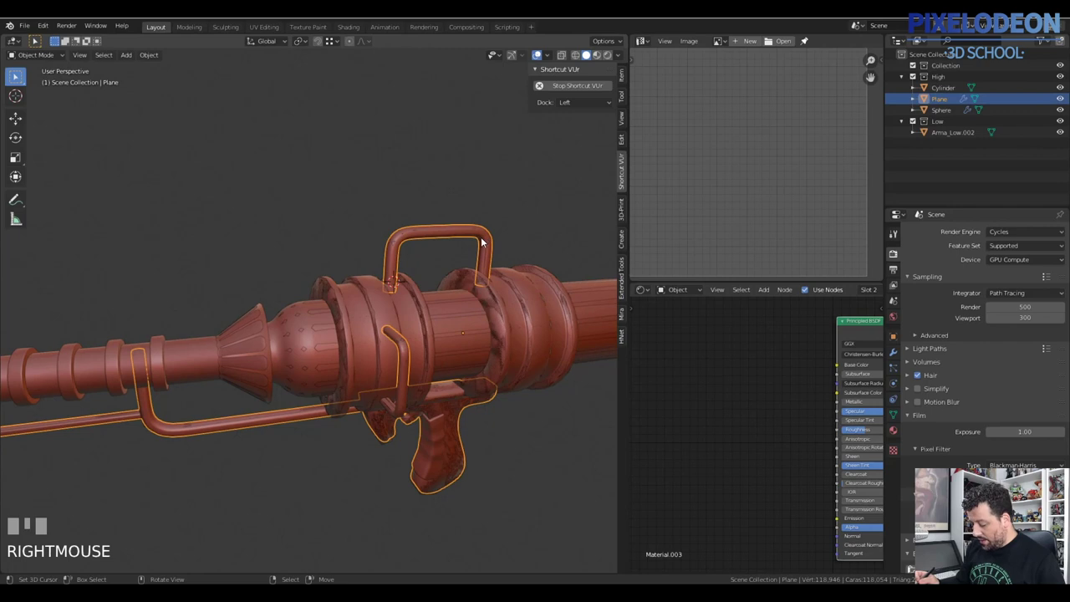
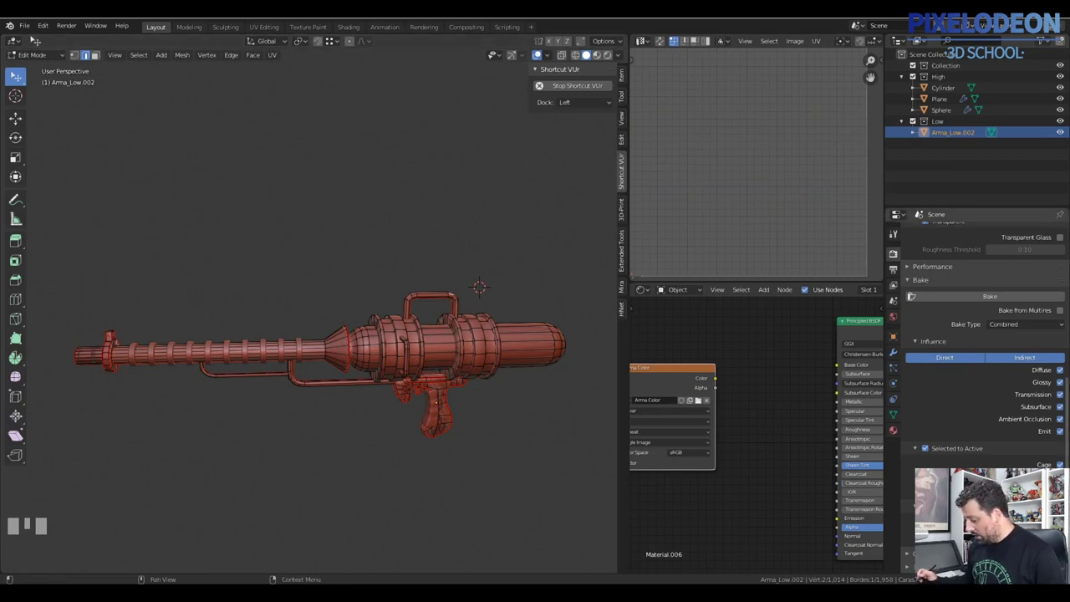
Step: Toggle the selection of all geometry on the low-poly gun
key("a")
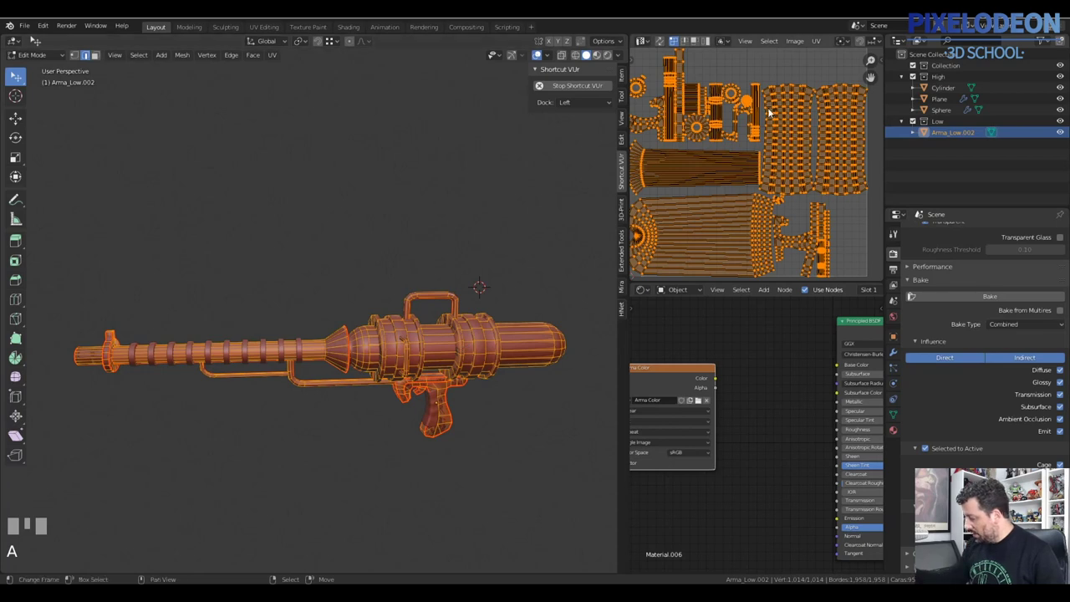
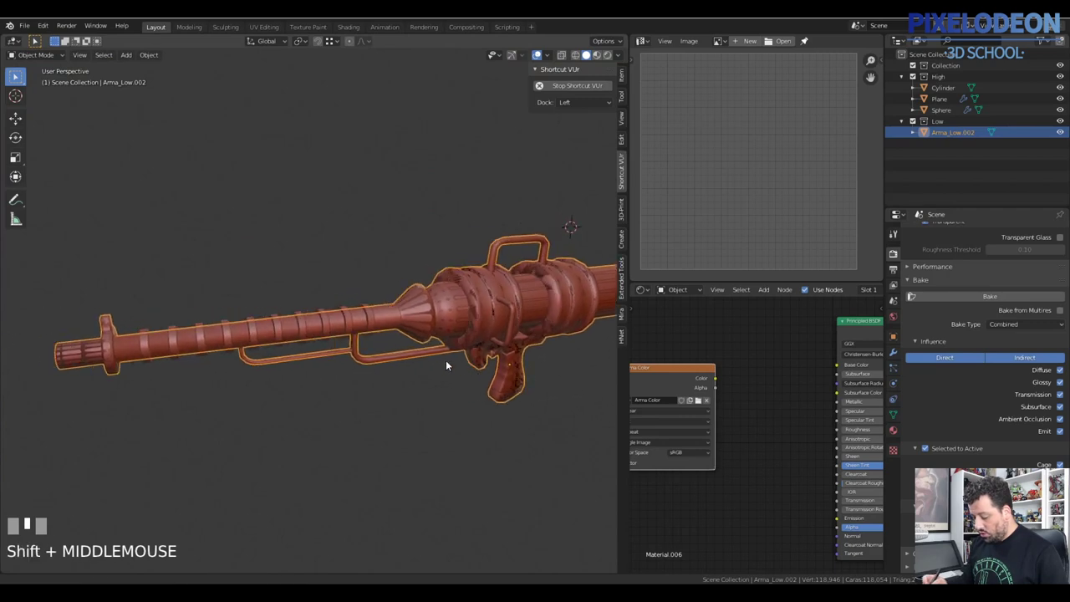
Step: Select the high-poly Cylinder in the Outliner and check its Subdivision modifier
key("a")
middle_click(501, 372)
left_click_drag(550, 365, 945, 92)
left_click(945, 92)
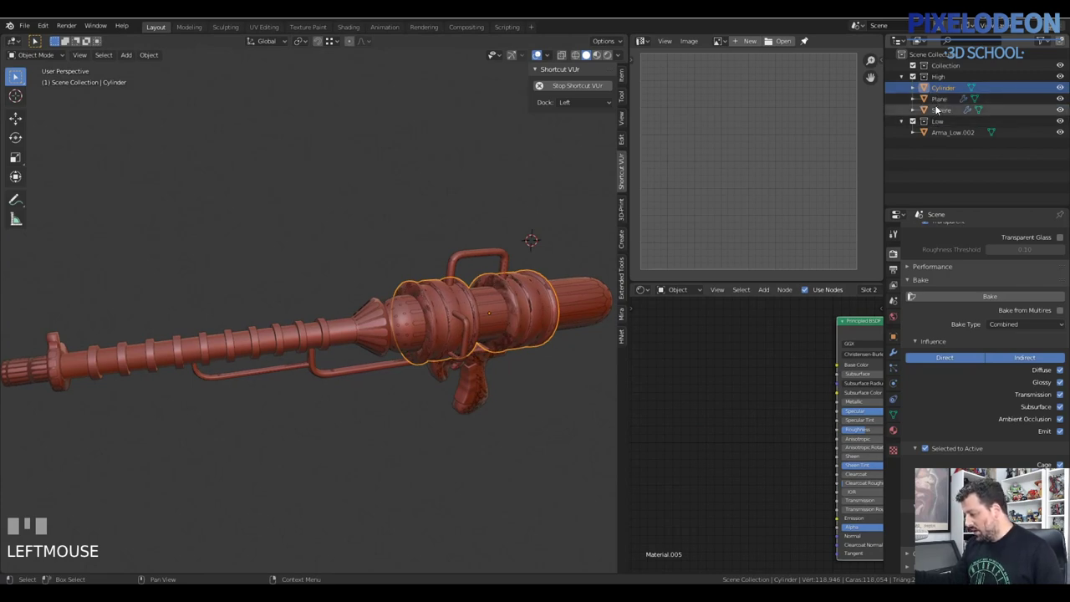
double_click(942, 110)
left_click(949, 94)
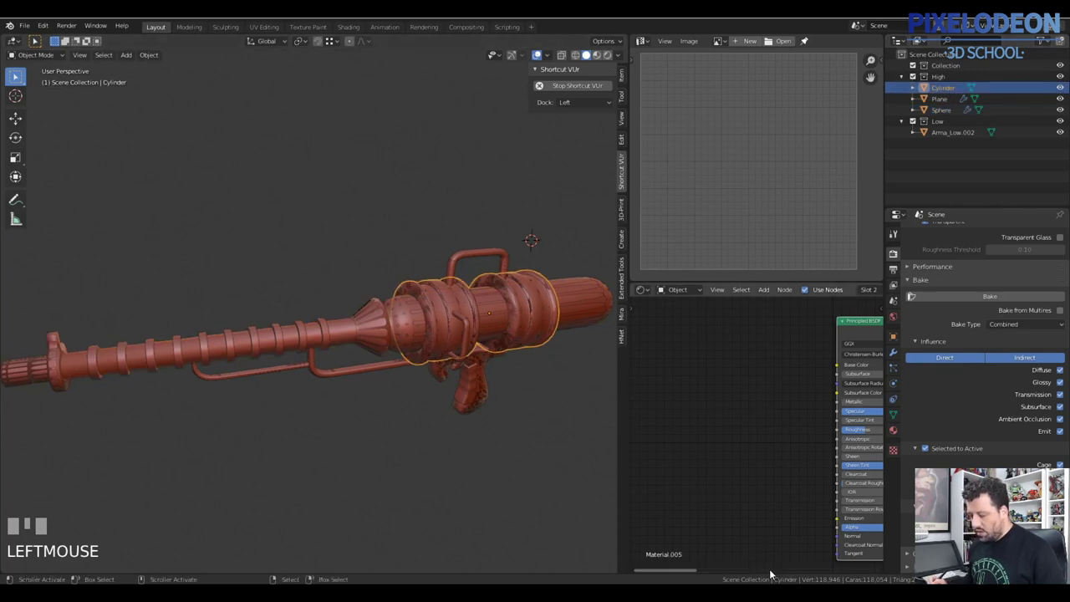
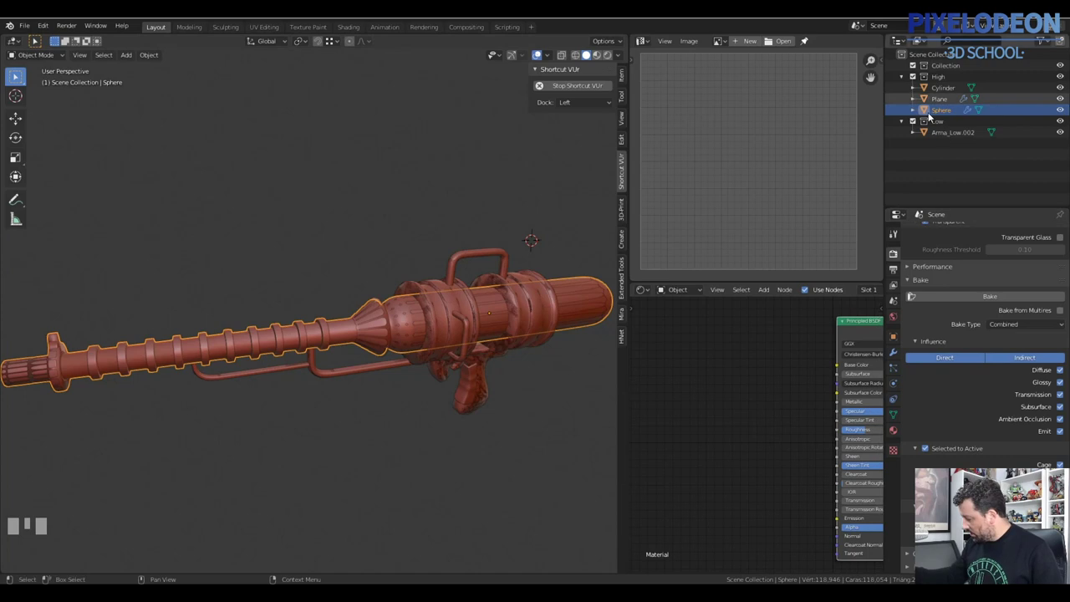
Step: Select the Plane part and add Cylinder and Sphere so all three high-poly objects are selected
left_click(895, 351)
left_click_drag(951, 258, 950, 132)
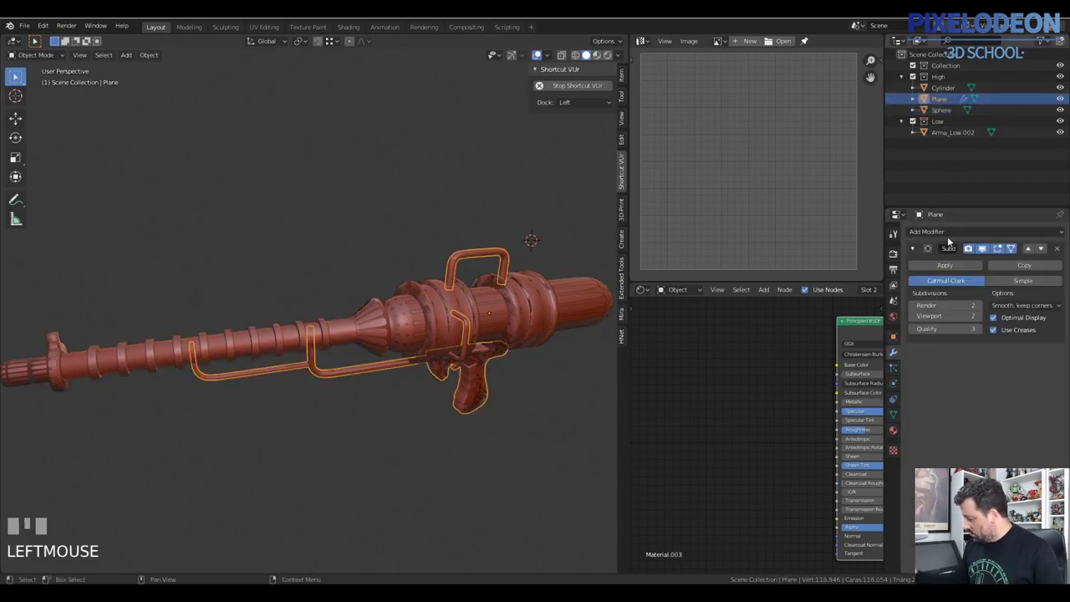
left_click(944, 262)
left_click(941, 258)
left_click(946, 89)
left_click(946, 104)
left_click_drag(945, 117, 928, 136)
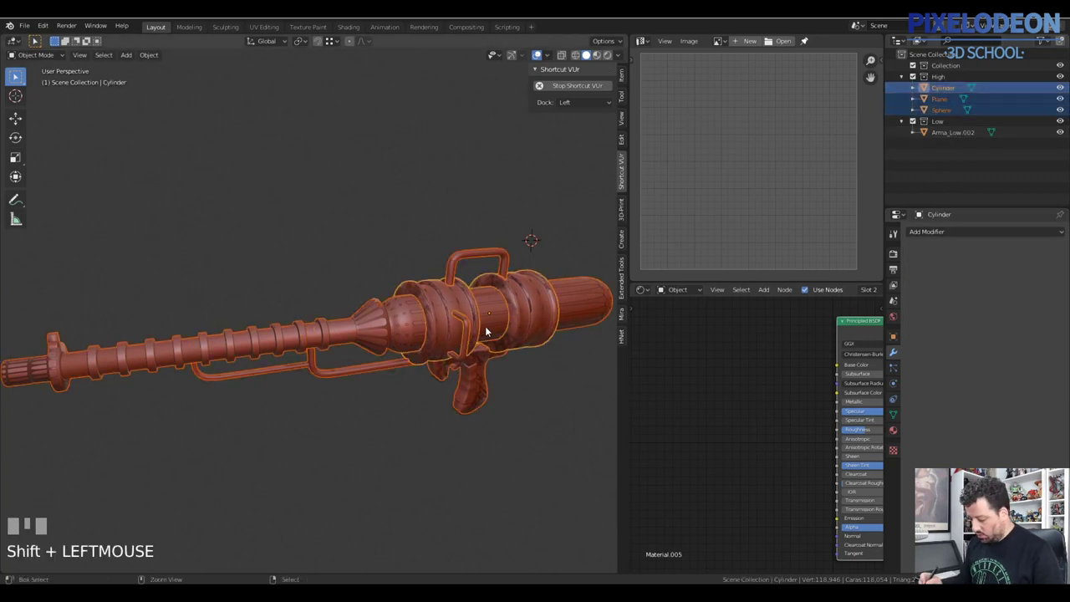
Step: Join the high-poly parts into one Cylinder and select it with Arma_Low.002 active
key("ctrl+j")
right_click(536, 284)
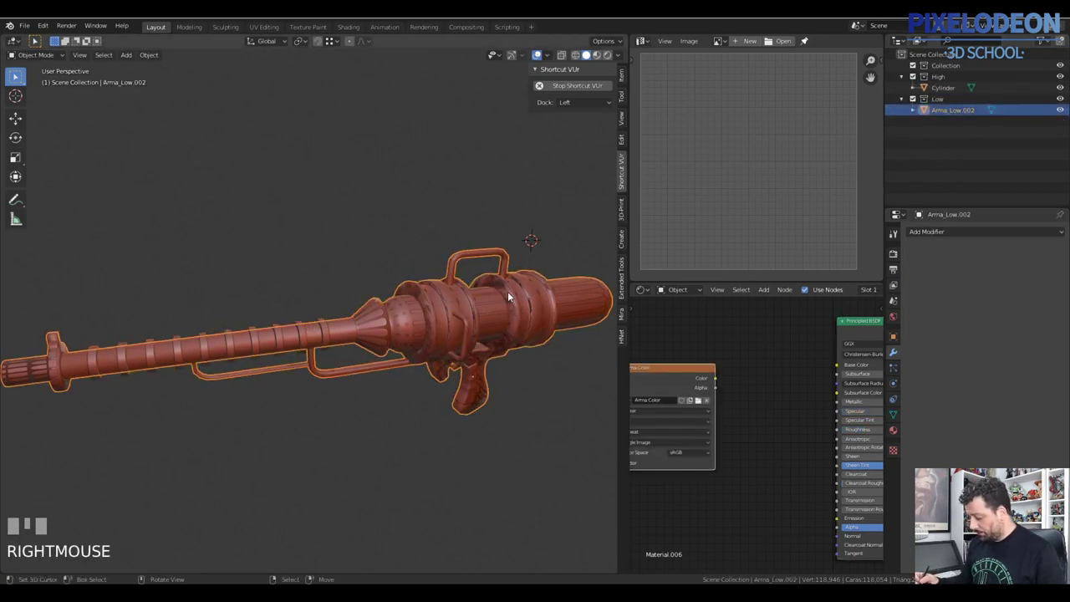
right_click(514, 275)
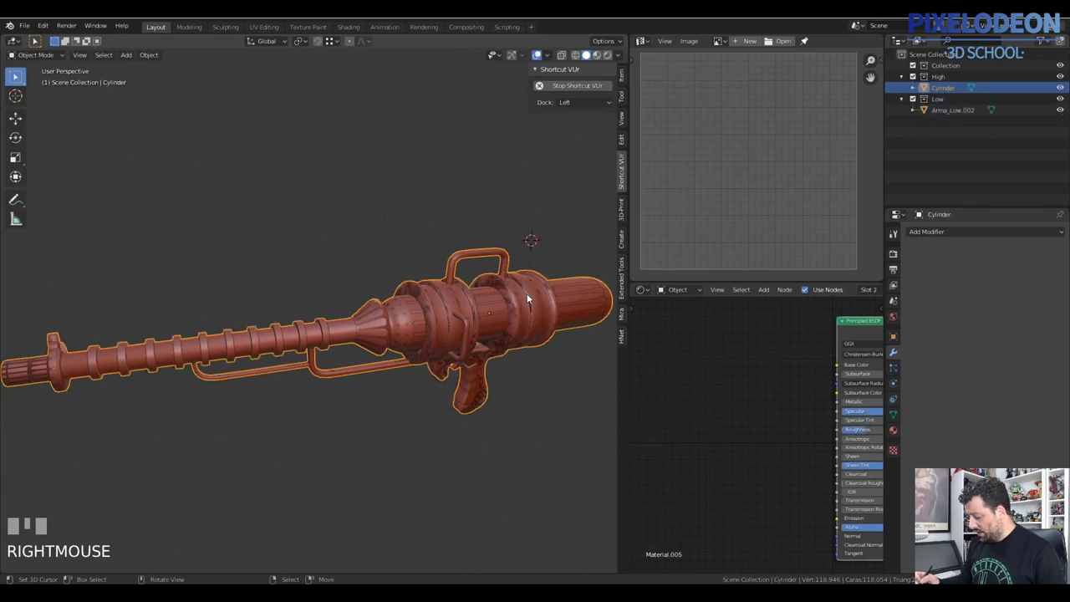
right_click(529, 296)
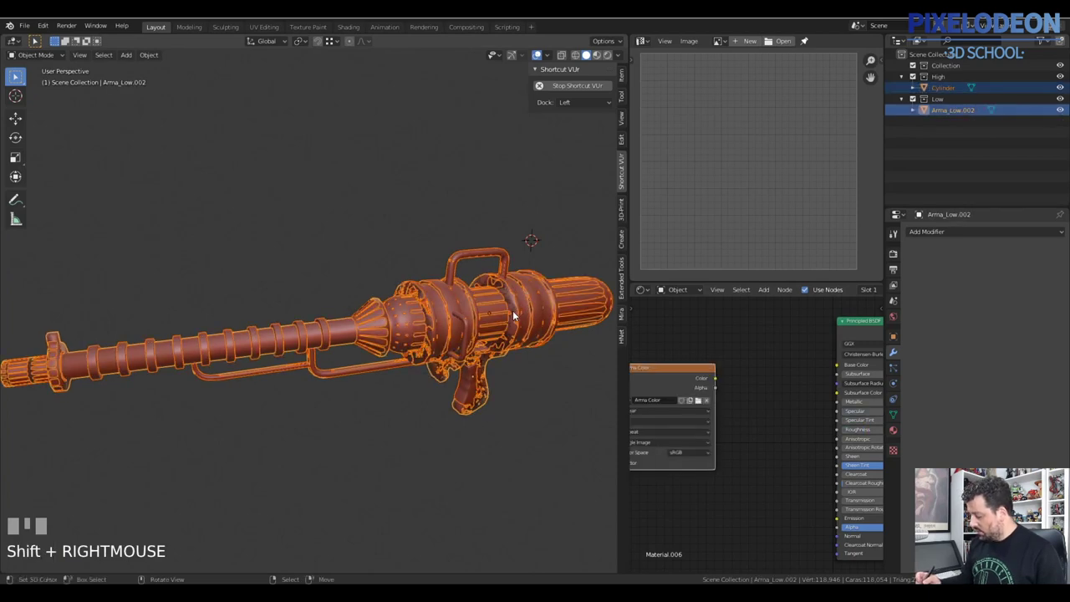
right_click(524, 319)
right_click(514, 331)
Step: Inspect the Arma Color texture slot in Texture Paint mode, then return to Object Mode
key("Tab")
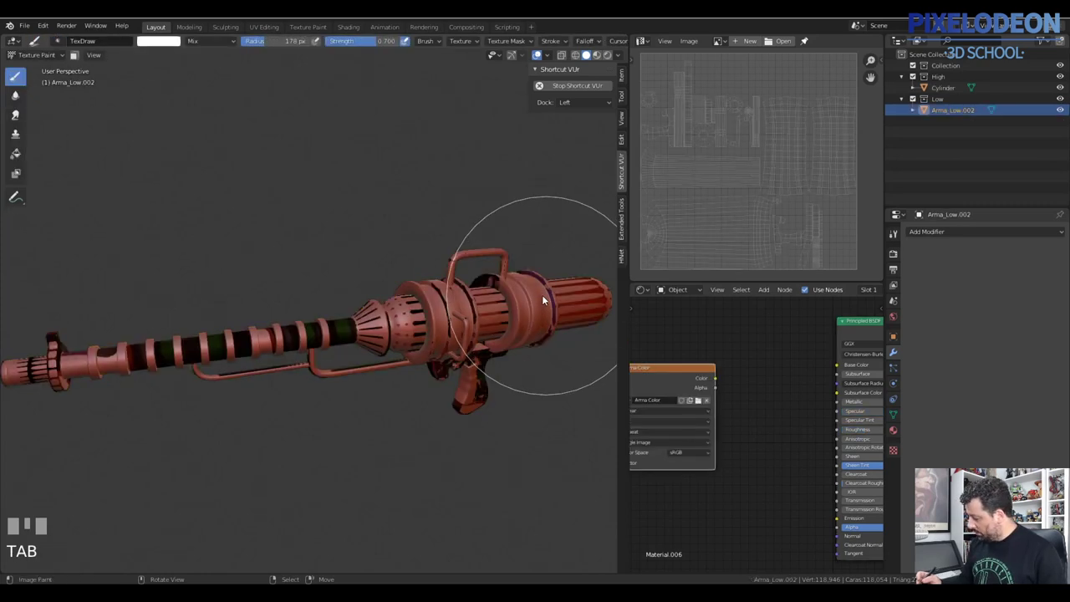
left_click_drag(905, 235, 952, 260)
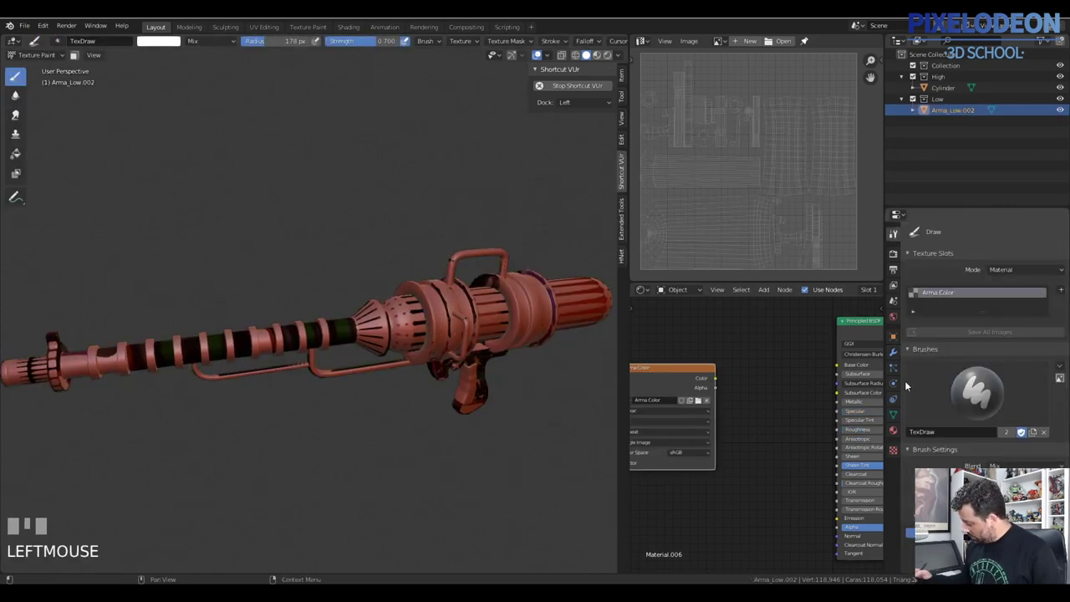
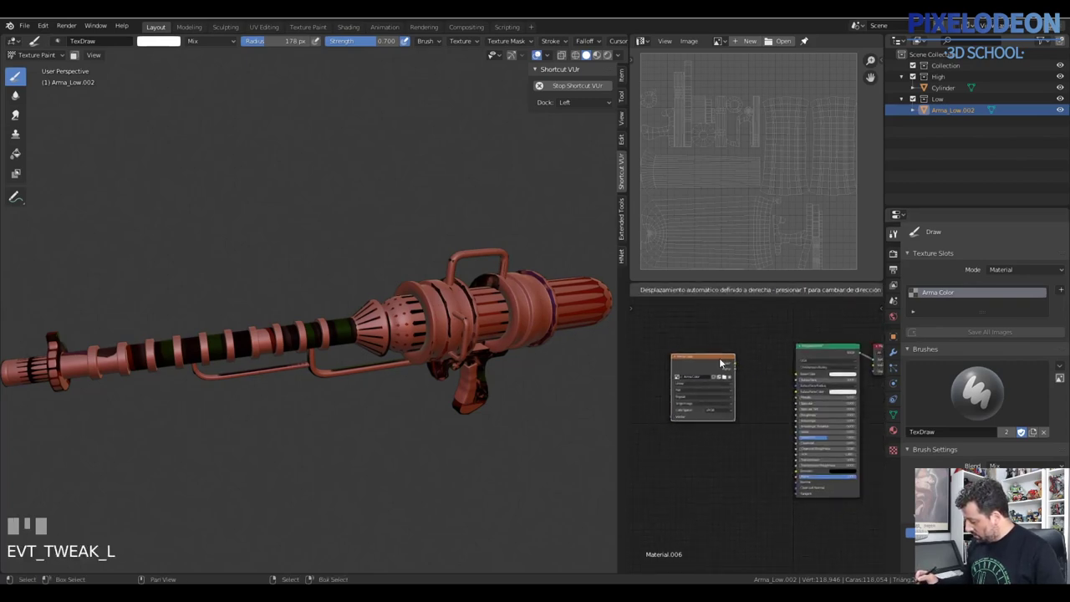
left_click_drag(719, 360, 543, 288)
key("Tab")
Step: Reselect Arma_Low.002 and the high-poly Cylinder with Cylinder active
right_click(543, 288)
right_click(529, 323)
right_click(516, 288)
right_click(506, 289)
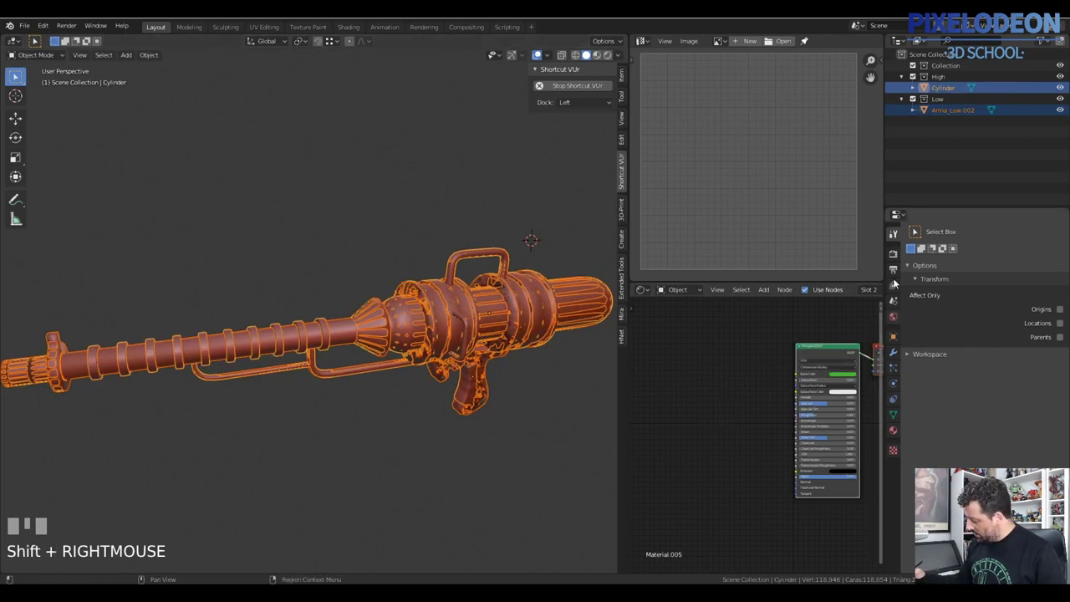
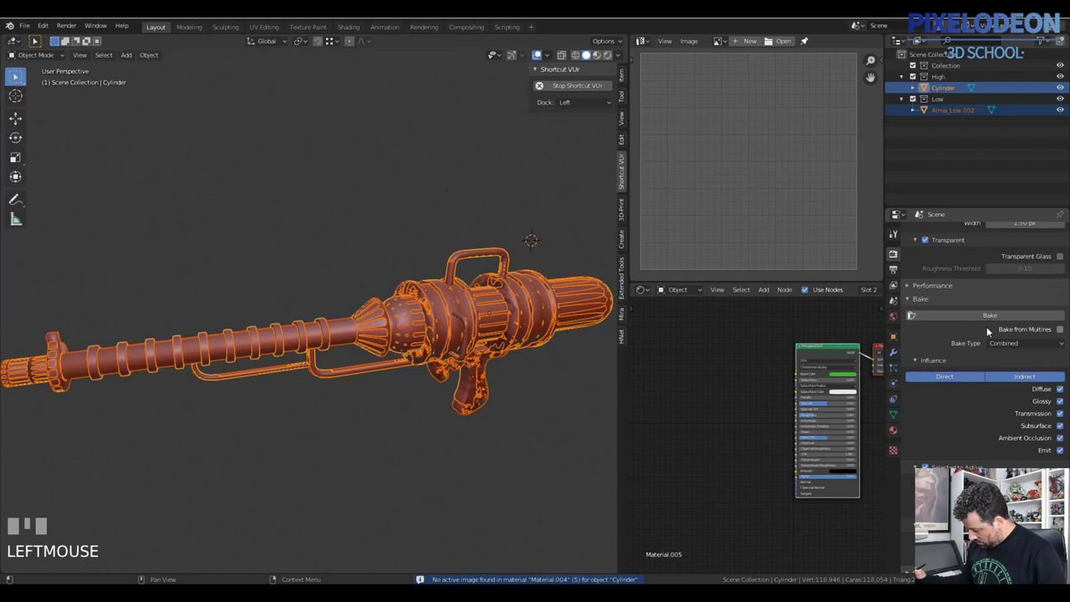
Step: Rename the merged high-poly gun to High and reselect the low-poly gun for baking
key("Escape")
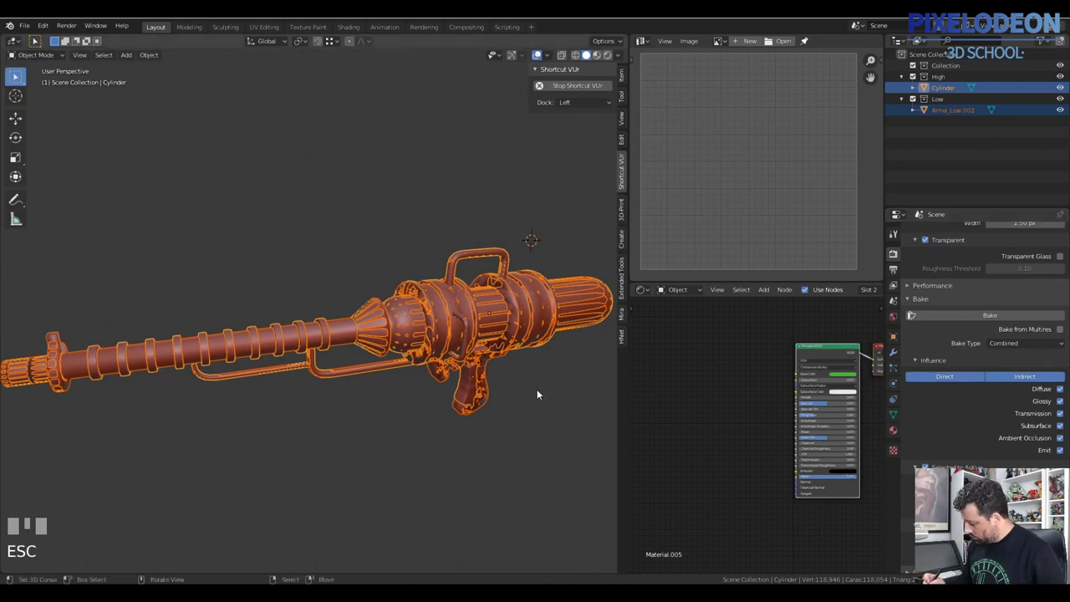
right_click(542, 324)
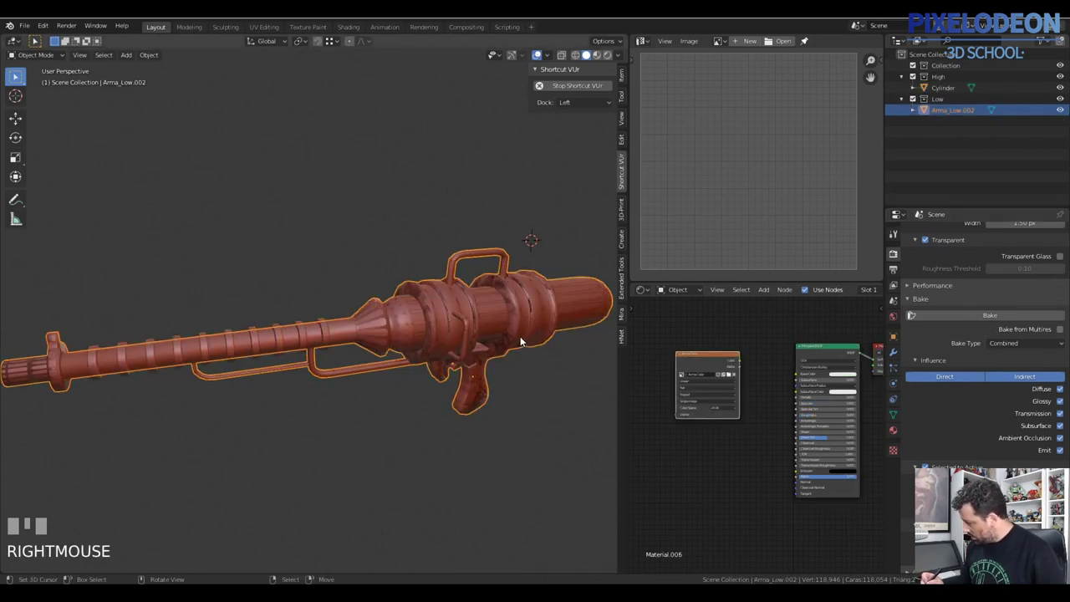
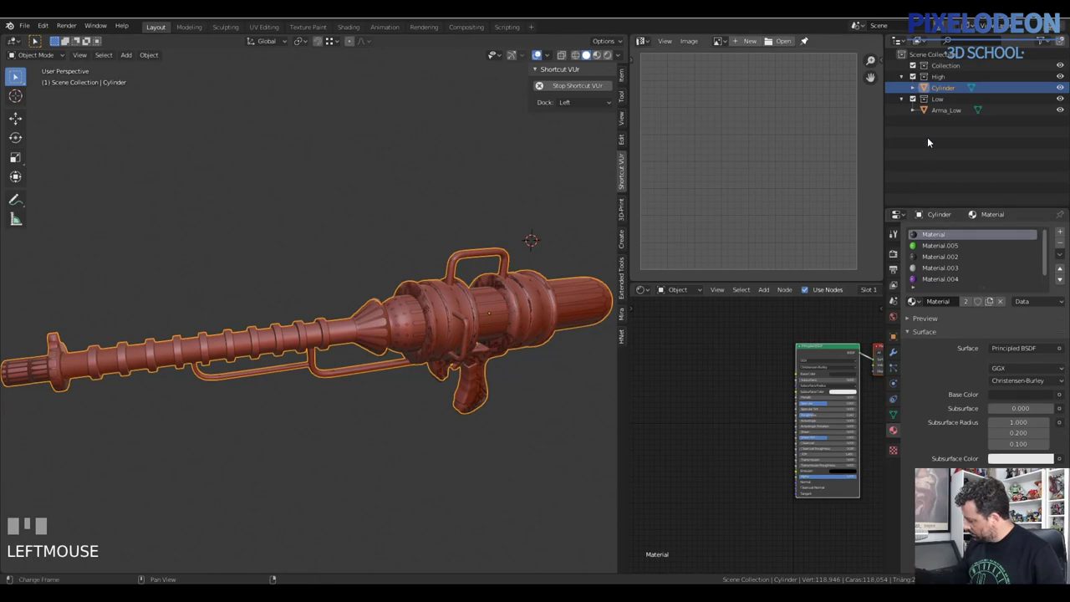
left_click(949, 93)
key("F2")
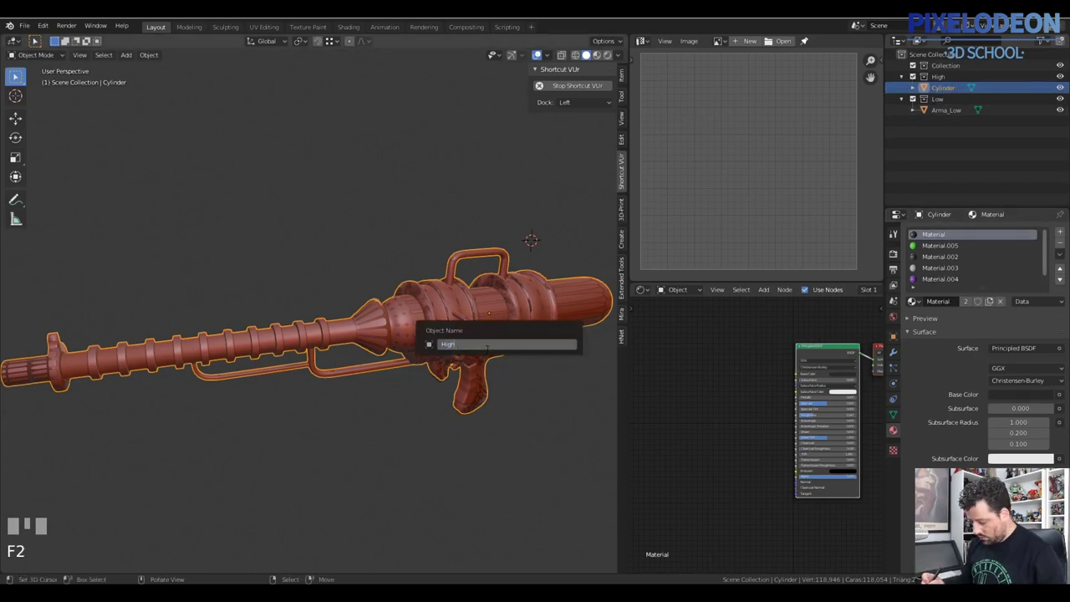
key("Return")
right_click(533, 319)
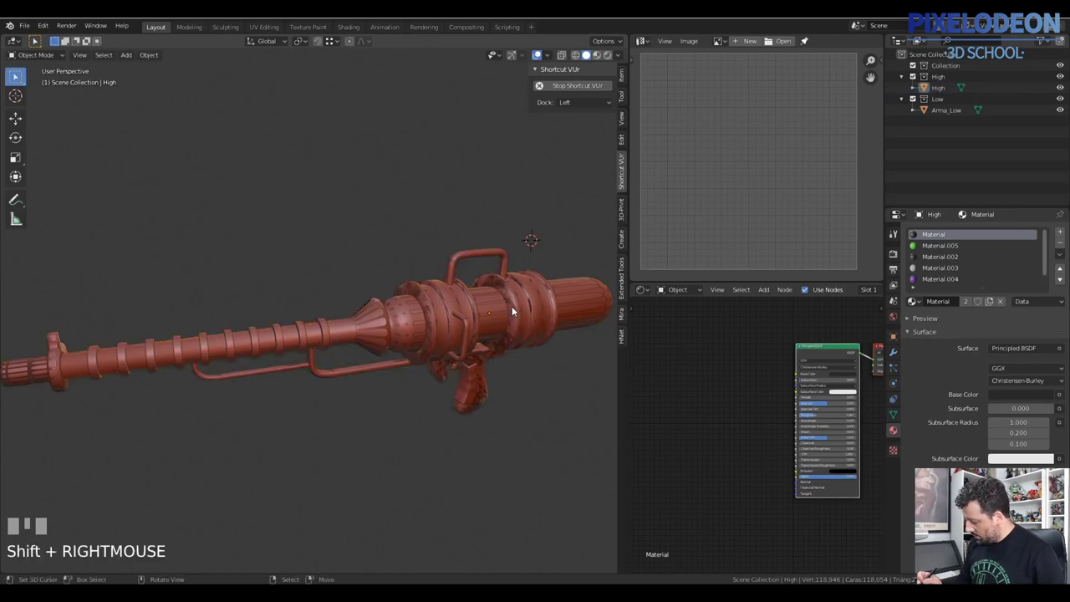
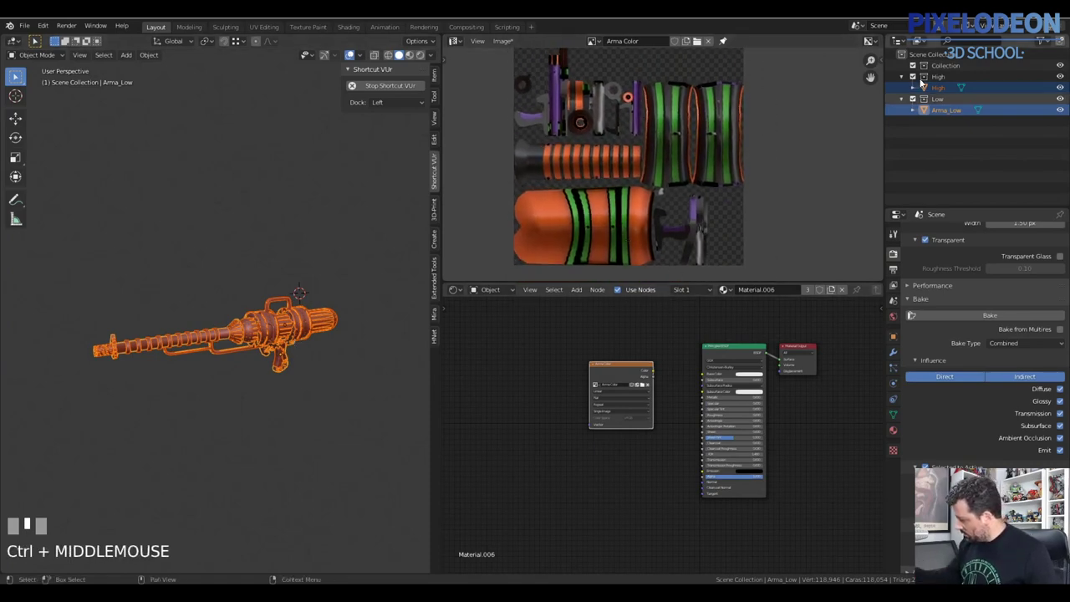
Step: Hide the High collection and wire the Arma Color image into Arma_Low's base colour
left_click(916, 102)
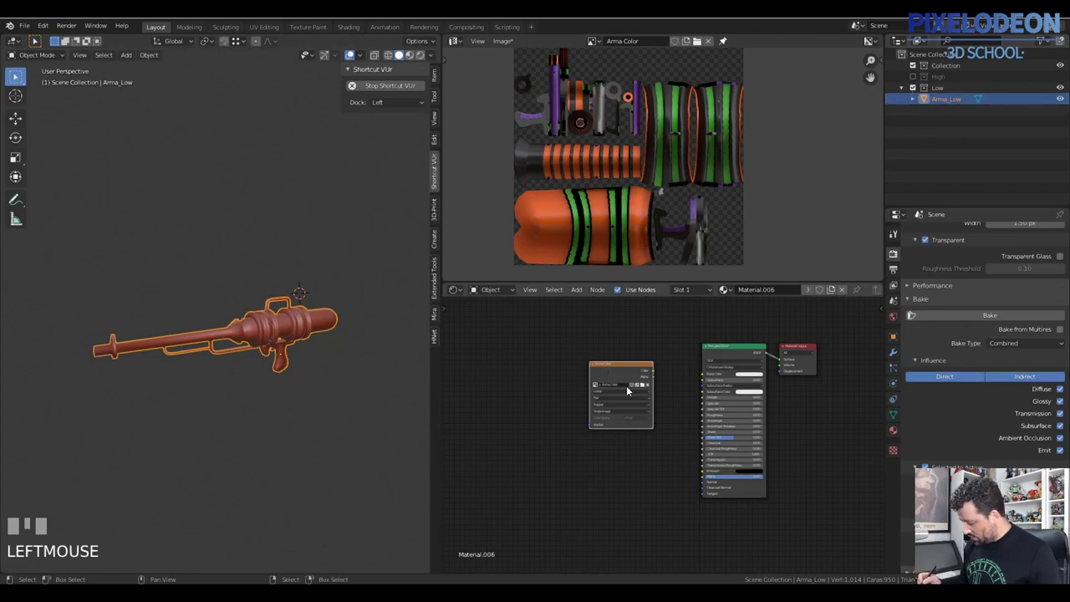
left_click(680, 382)
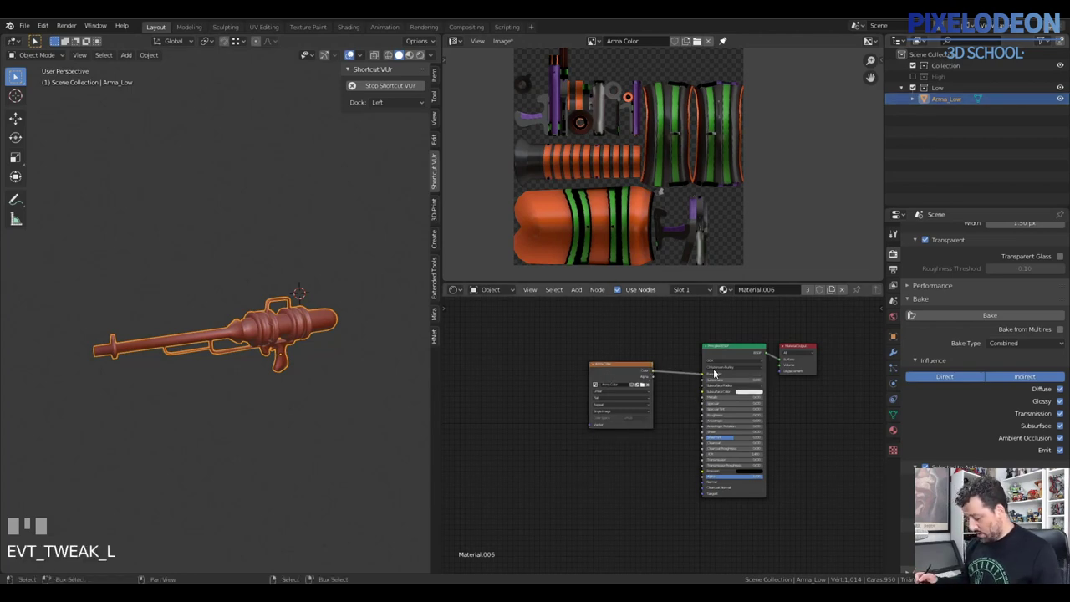
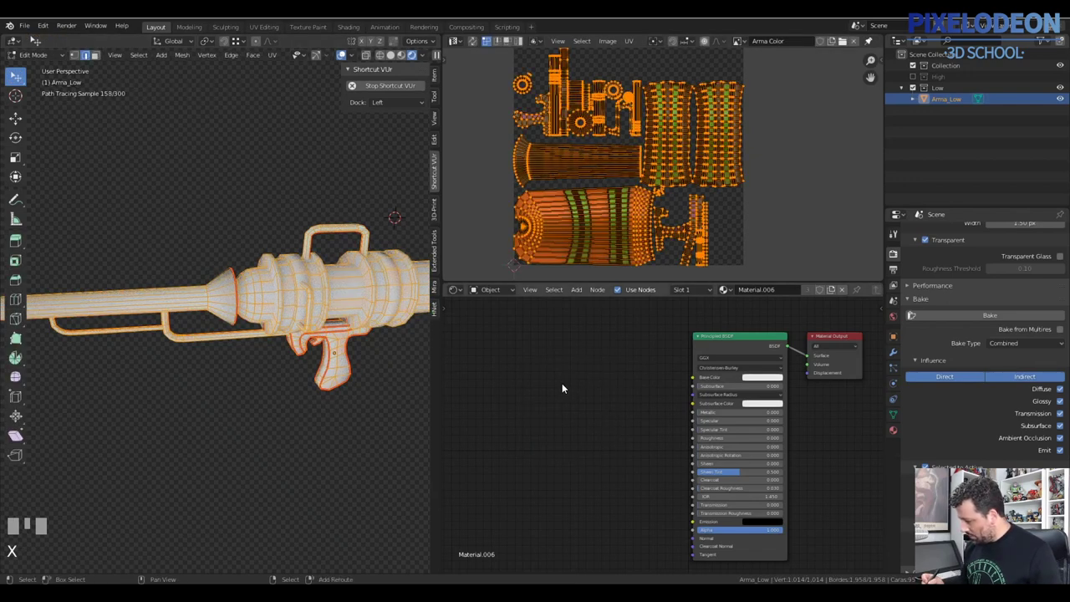
Step: Add an Image Texture node with Arma Color via the node menu for the low-poly material
key("shift+a")
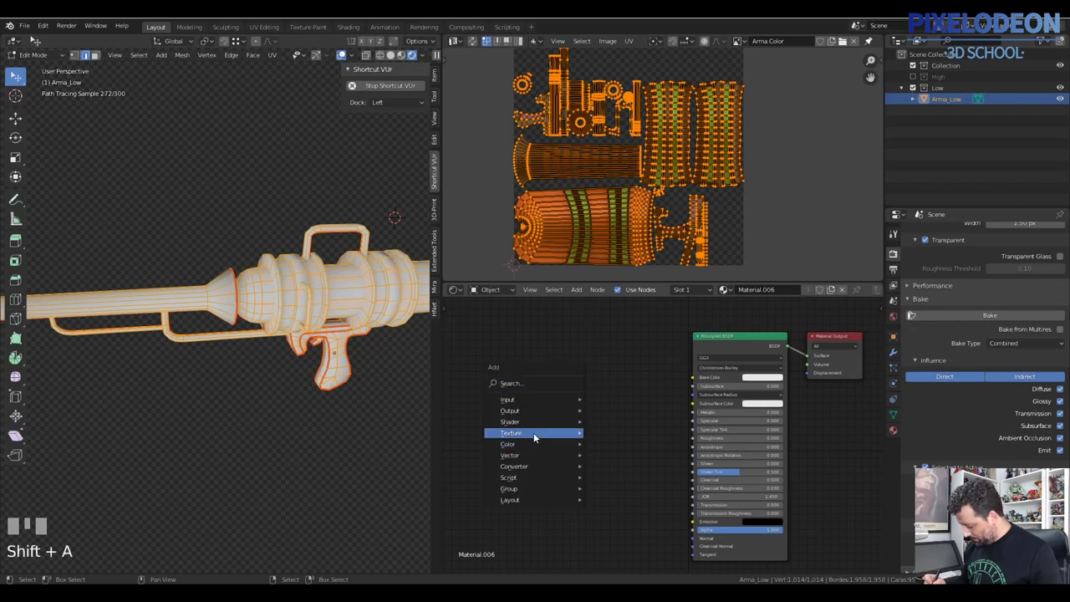
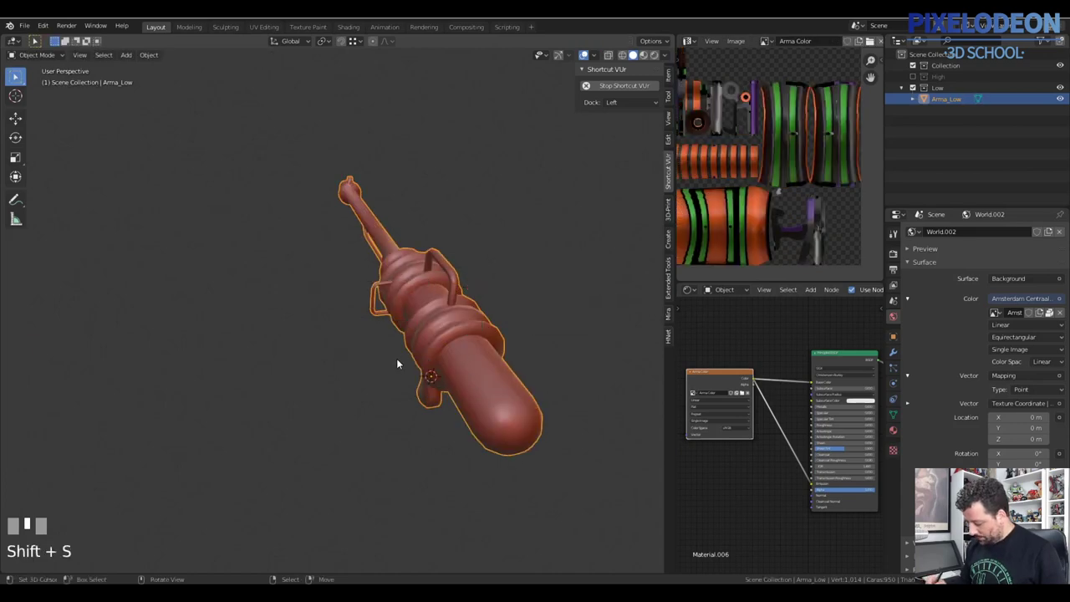
Step: Select all of Arma_Low's mesh in Edit Mode and mirror it by scaling -1 along X
key("Tab")
key("a")
key("-")
key(".")
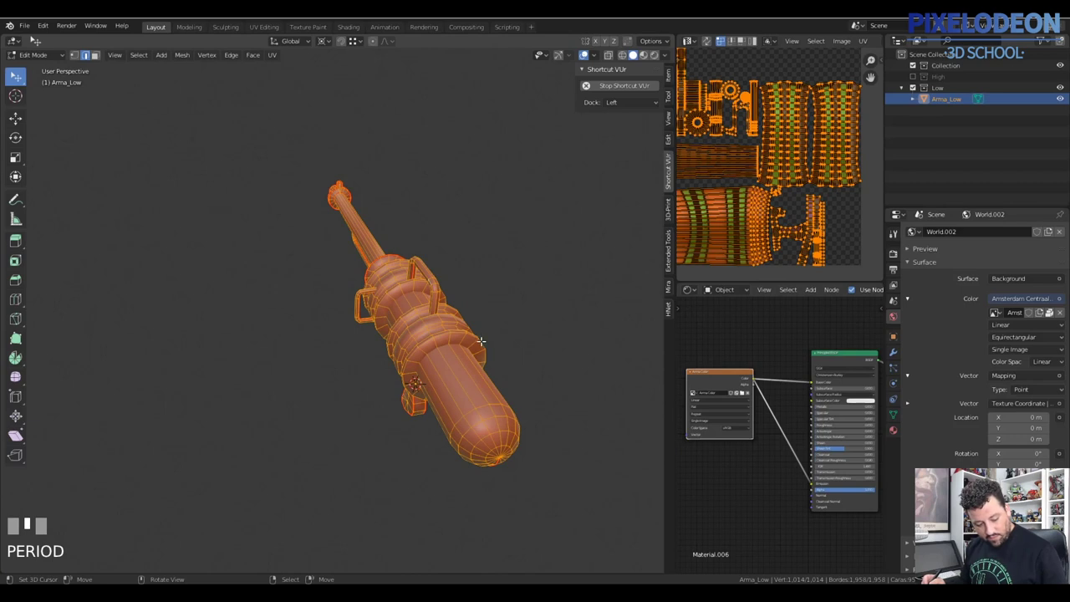
key("s")
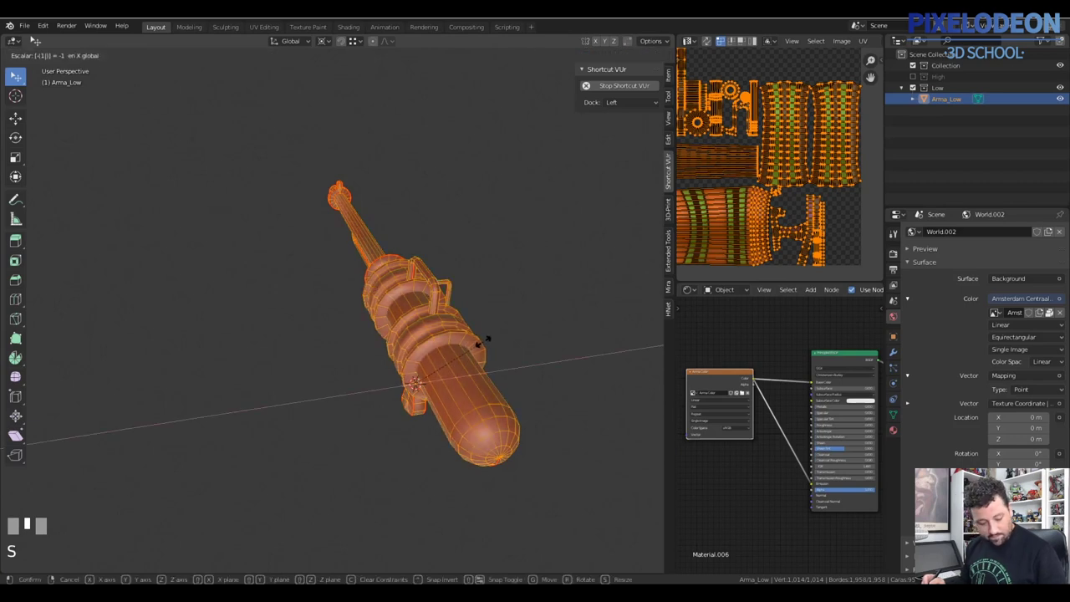
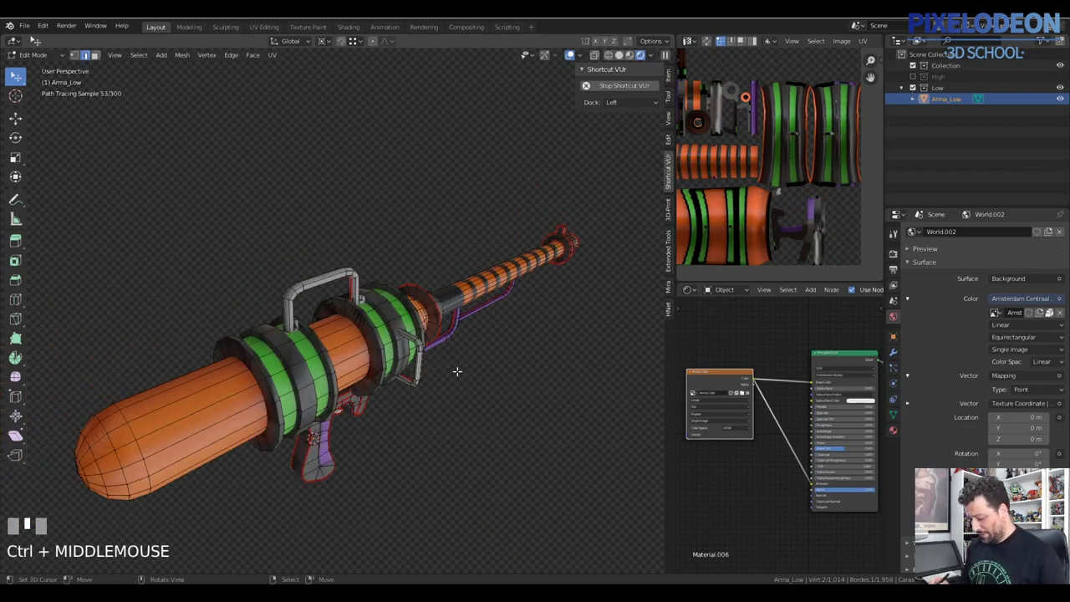
Step: Return Arma_Low to Object Mode and inspect the baked texture along the barrel
key("Tab")
middle_click(425, 377)
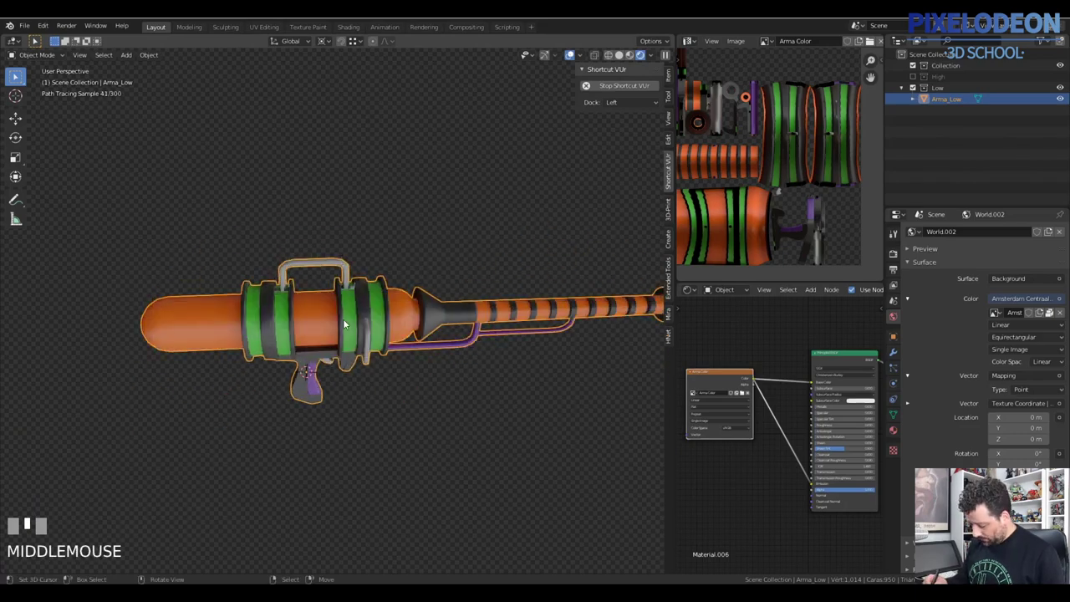
left_click_drag(347, 284, 306, 364)
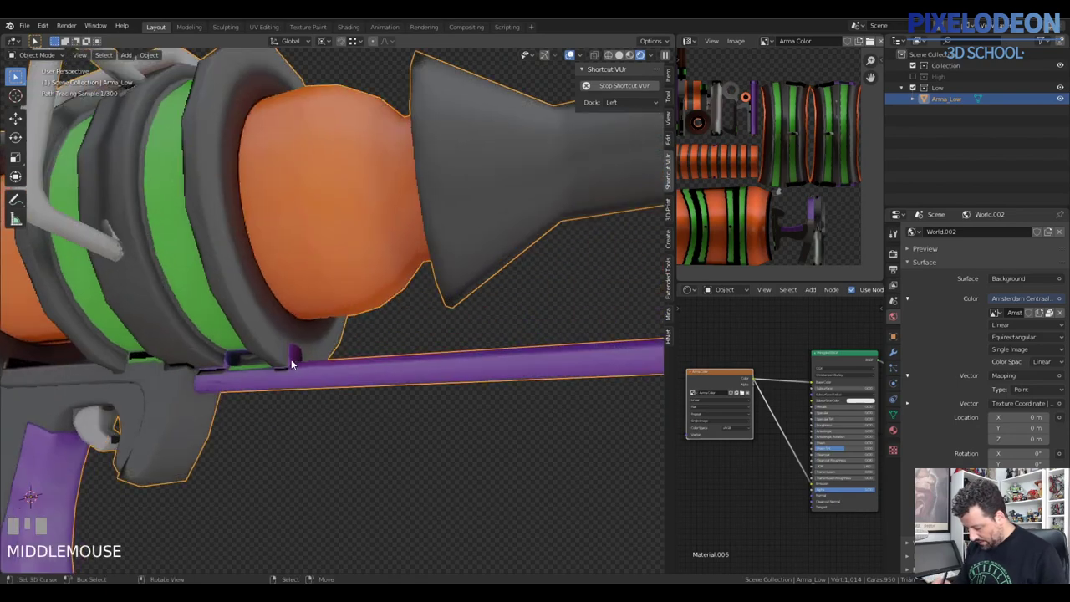
left_click_drag(373, 365, 400, 361)
key("a")
right_click(400, 361)
left_click_drag(402, 362, 35, 151)
key("Tab")
key("z")
left_click_drag(35, 150, 375, 334)
key("f")
left_click_drag(377, 363, 403, 429)
key("f")
left_click(439, 405)
left_click(897, 257)
left_click_drag(907, 241, 952, 259)
left_click_drag(1064, 415, 1010, 454)
left_click_drag(377, 392, 429, 486)
left_click_drag(429, 487, 378, 401)
left_click_drag(378, 402, 392, 365)
left_click(392, 365)
left_click_drag(375, 366, 384, 405)
left_click_drag(387, 390, 415, 437)
left_click_drag(415, 436, 422, 444)
key("ctrl+z")
left_click_drag(422, 444, 257, 388)
left_click_drag(256, 388, 453, 417)
key("ctrl+z")
left_click_drag(453, 417, 399, 406)
left_click_drag(399, 407, 403, 368)
left_click_drag(404, 368, 454, 278)
left_click_drag(454, 277, 548, 233)
left_click_drag(548, 233, 25, 106)
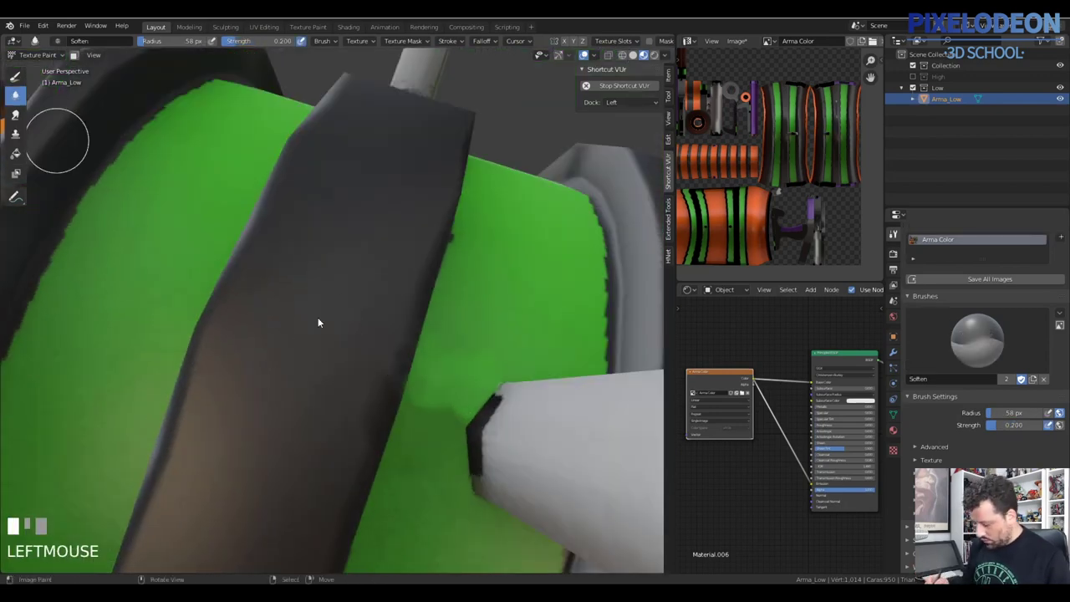
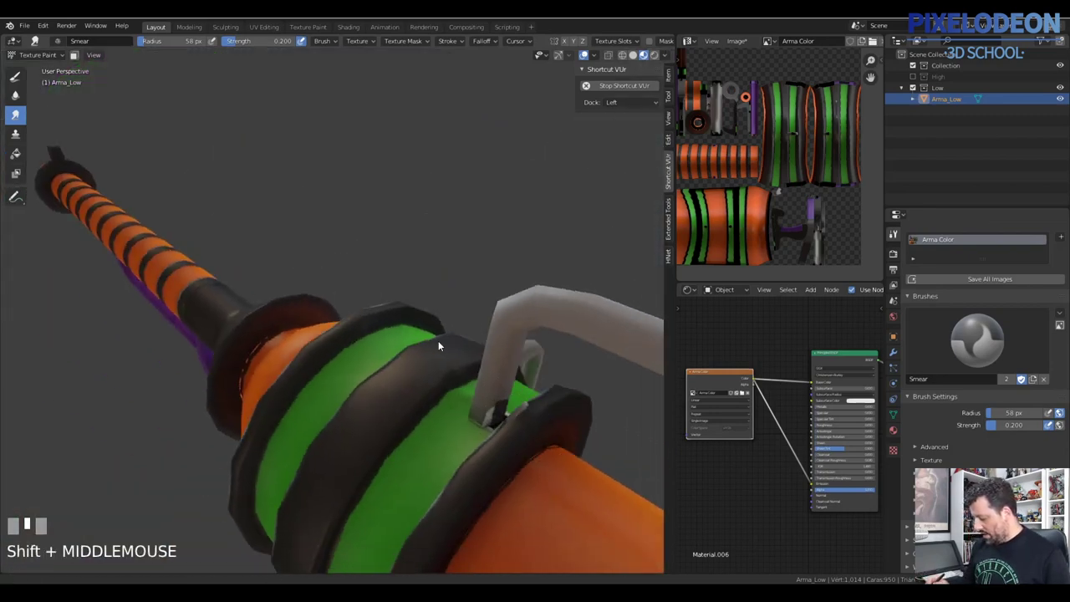
Step: Smear the edge of the green band smooth, then return the gun to Object Mode
left_click_drag(534, 312, 745, 56)
key("Tab")
left_click_drag(746, 56, 464, 365)
left_click_drag(464, 365, 385, 325)
key("a")
left_click_drag(385, 325, 362, 362)
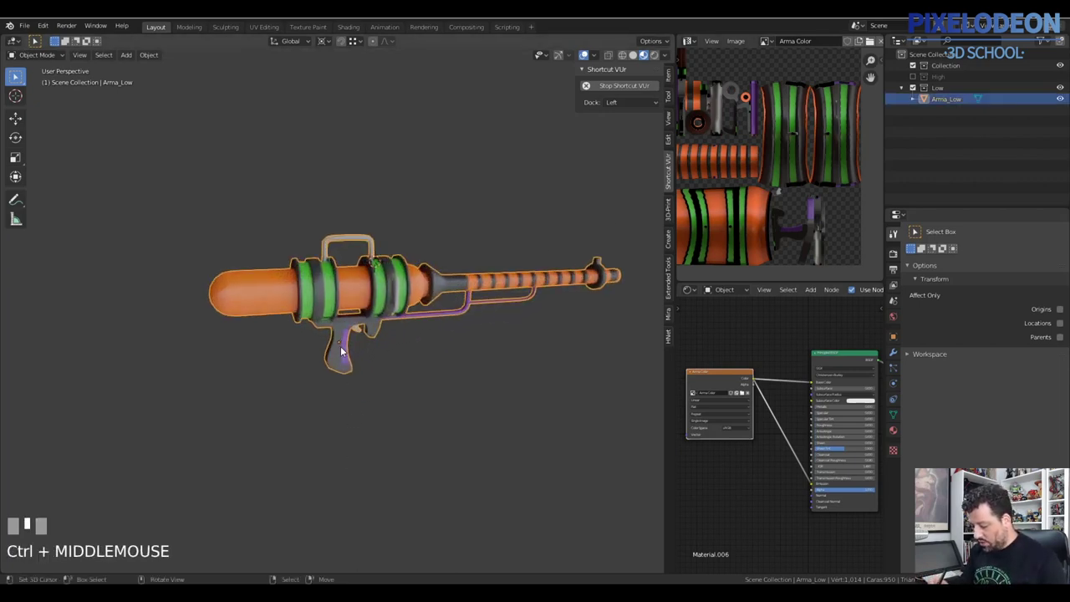